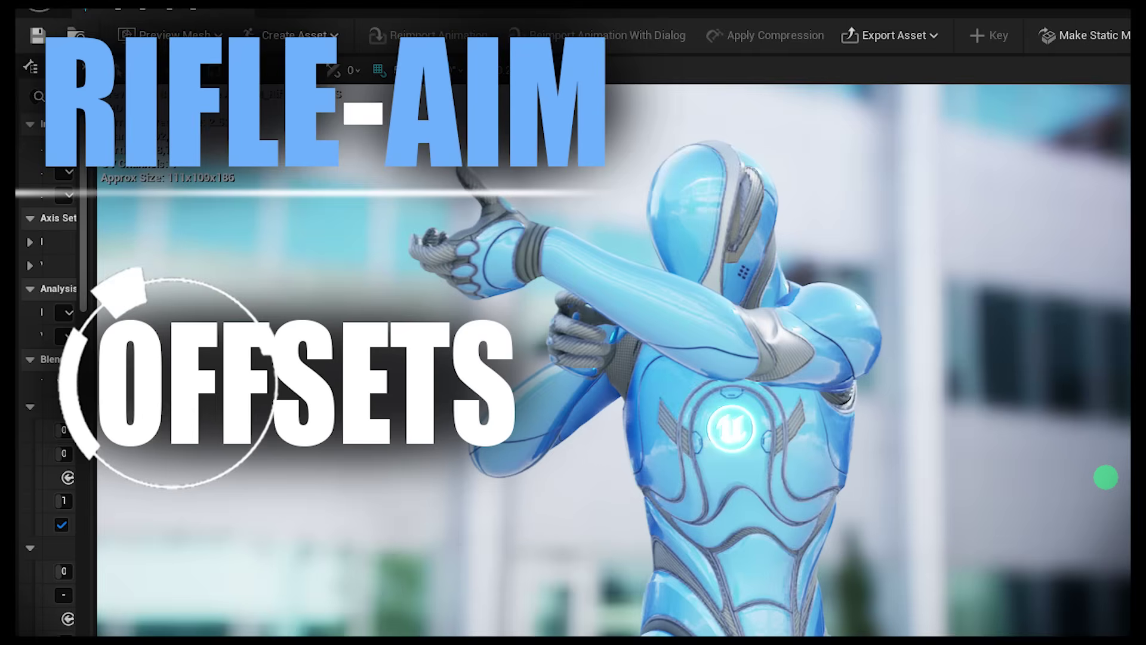
Open folder D with the rifle aim-offset animations and return to the level editor
double_click(377, 415)
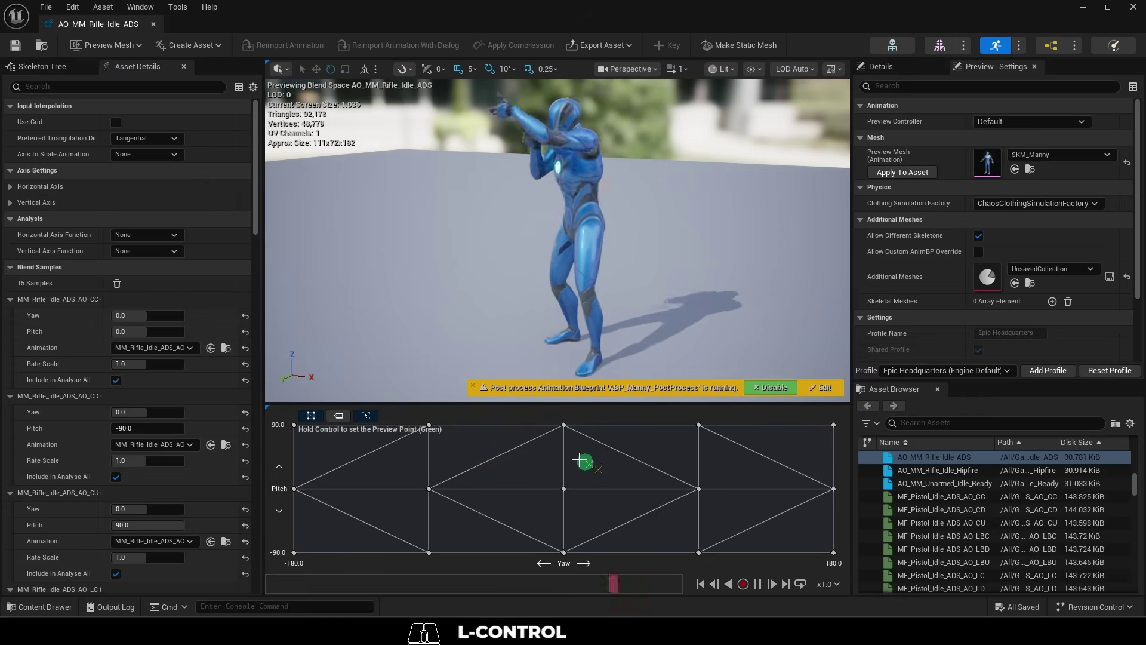
left_click(356, 529)
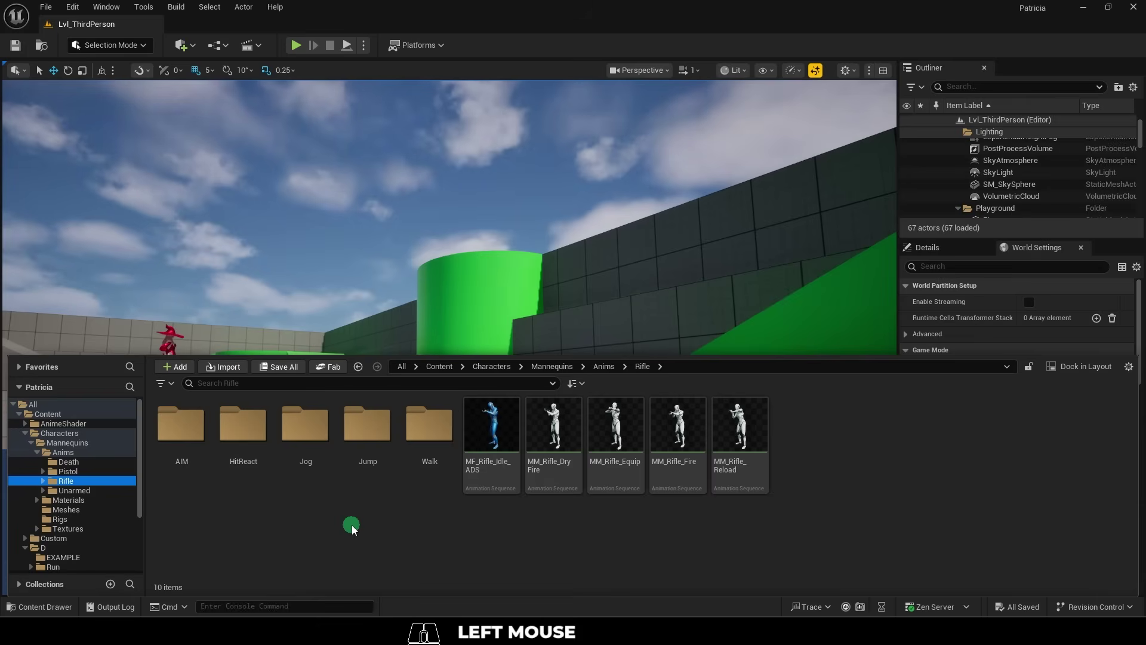
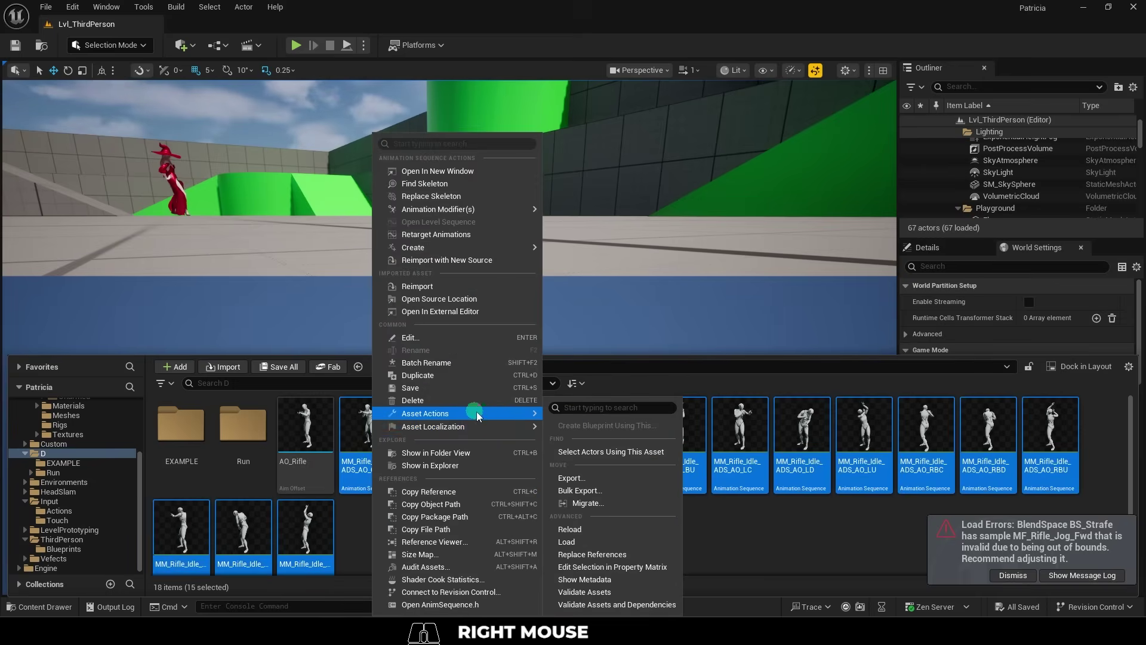
In the Property Matrix, set Base Pose Type to Selected animation frame with the rifle idle clip as base pose animation
left_click(646, 574)
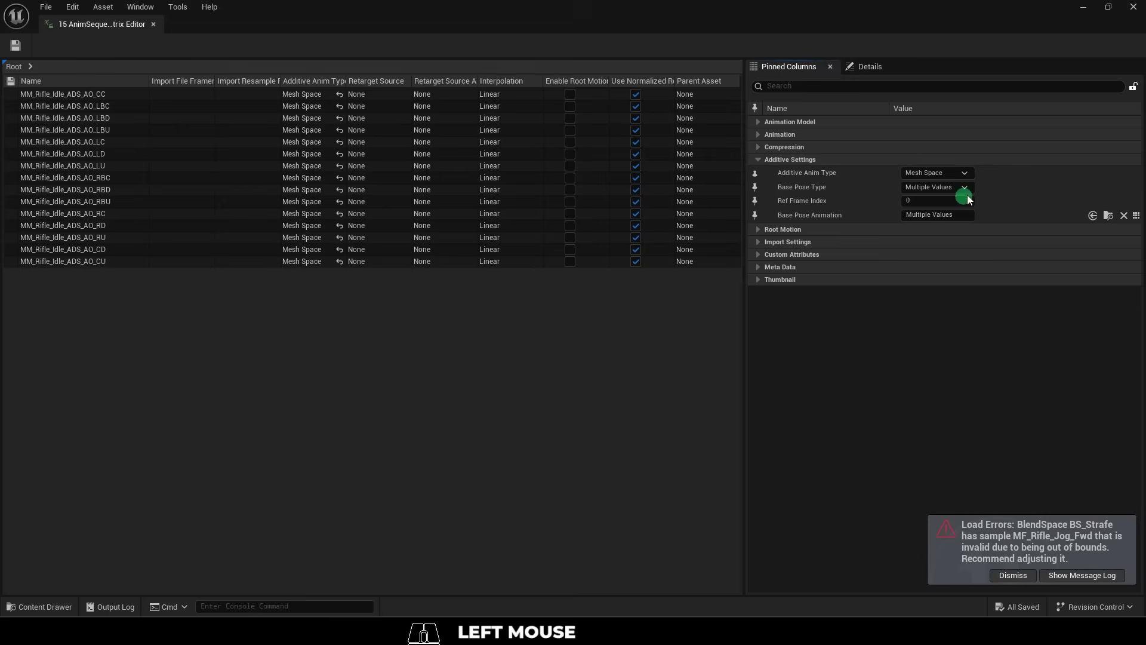
left_click(936, 188)
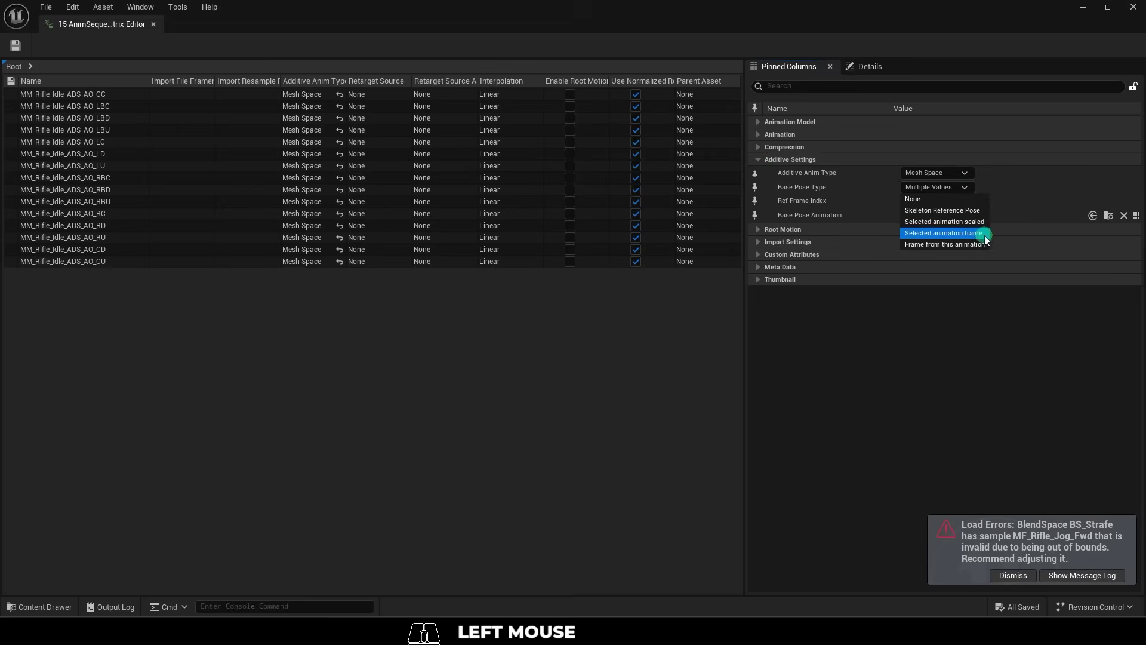
left_click_drag(981, 240, 1018, 227)
left_click(1108, 216)
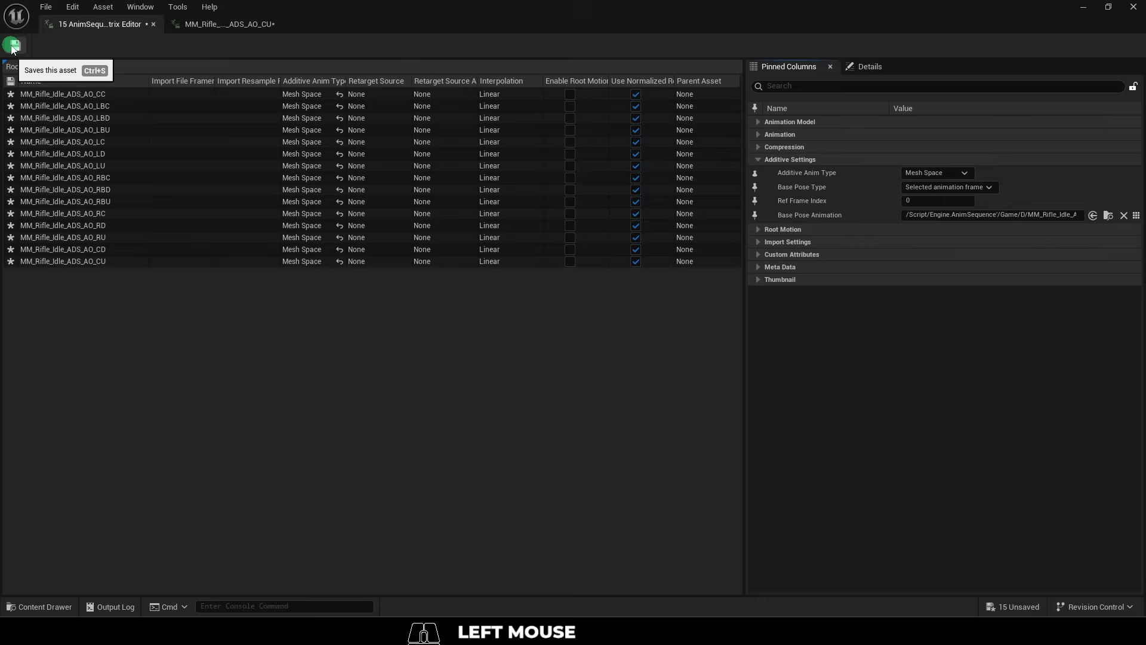
Name the horizontal axis Yaw and give it the -180 to 180 range
right_click(158, 30)
key("m")
key("BackSpace")
left_click(465, 161)
key("alt+z")
left_click(536, 227)
key("Return")
key("shift+a")
key("w")
key("Tab")
key("Tab")
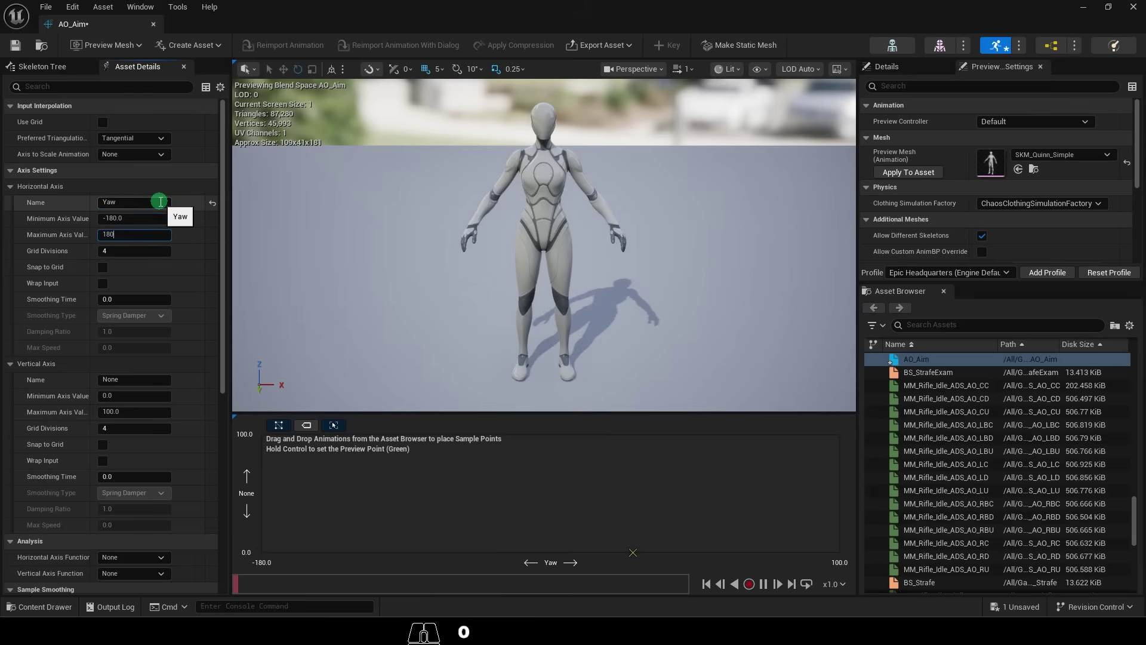
Enable grid snapping, rename the vertical axis to Pitch, and set MF_Rifle_Idle_ADS as preview base pose
left_click(108, 272)
left_click(152, 387)
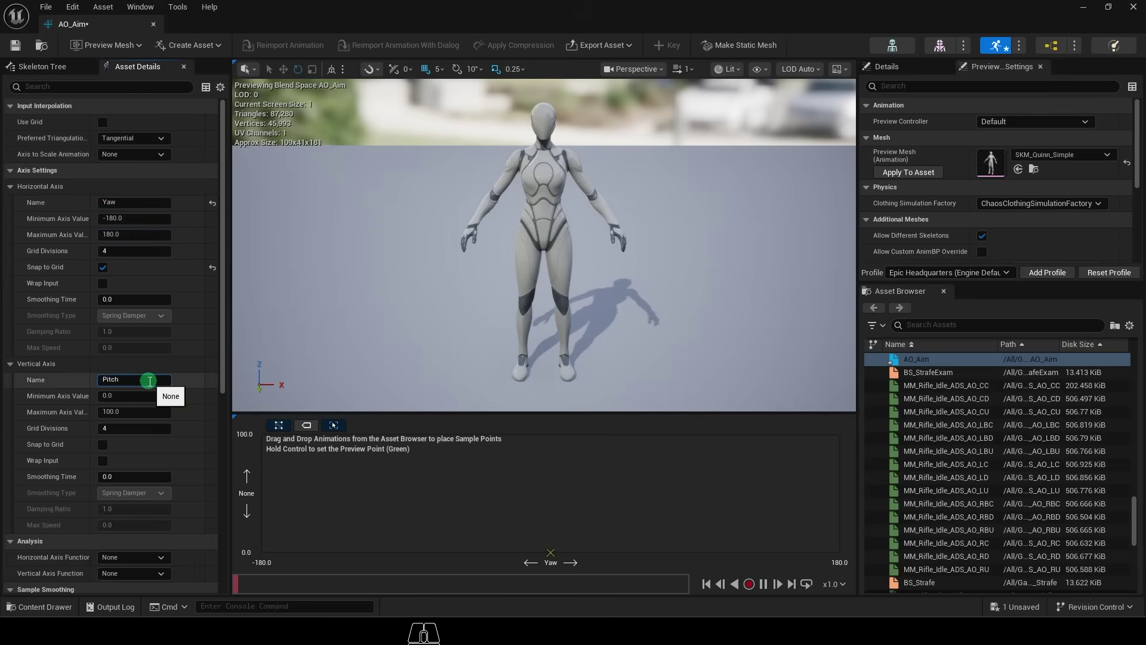
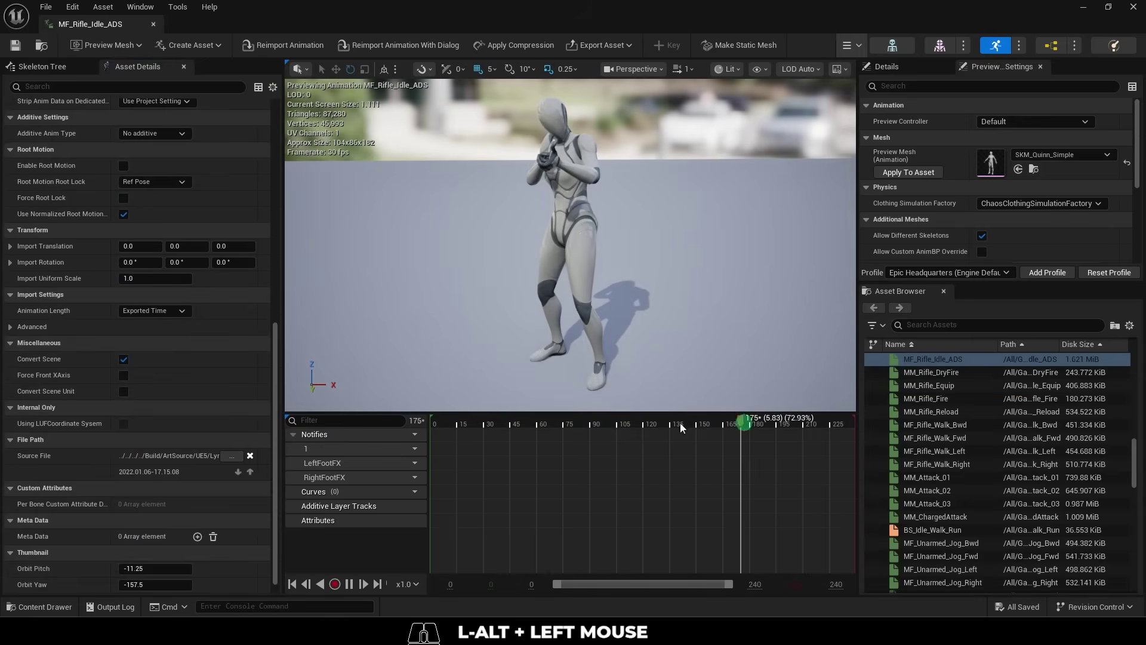
left_click(391, 302)
left_click_drag(277, 273, 246, 602)
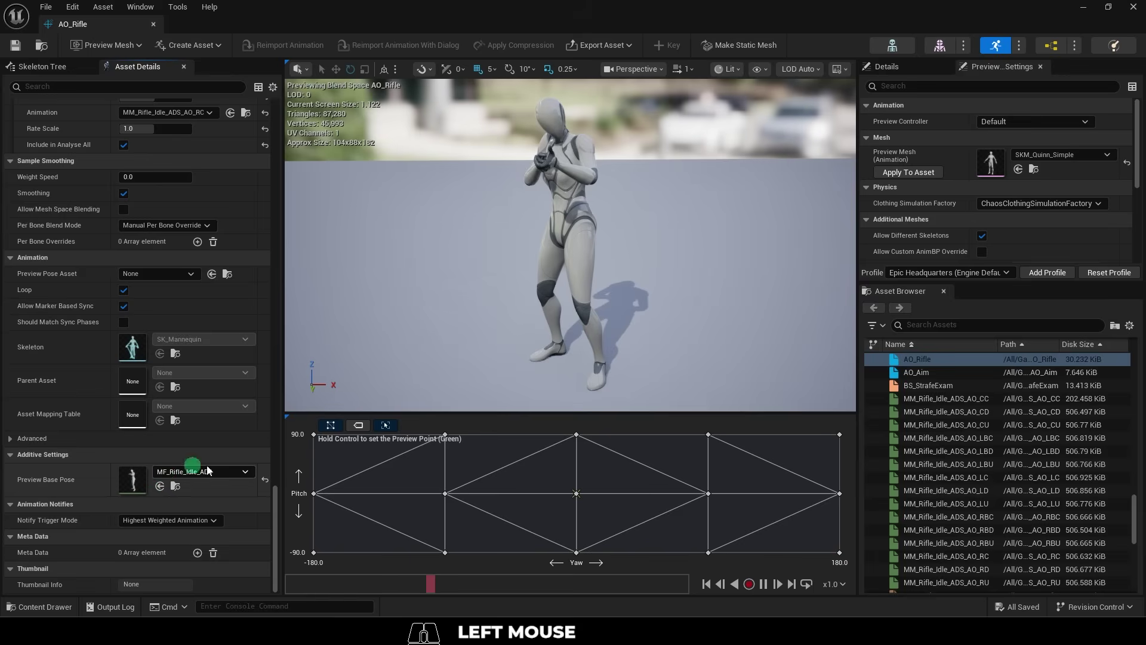
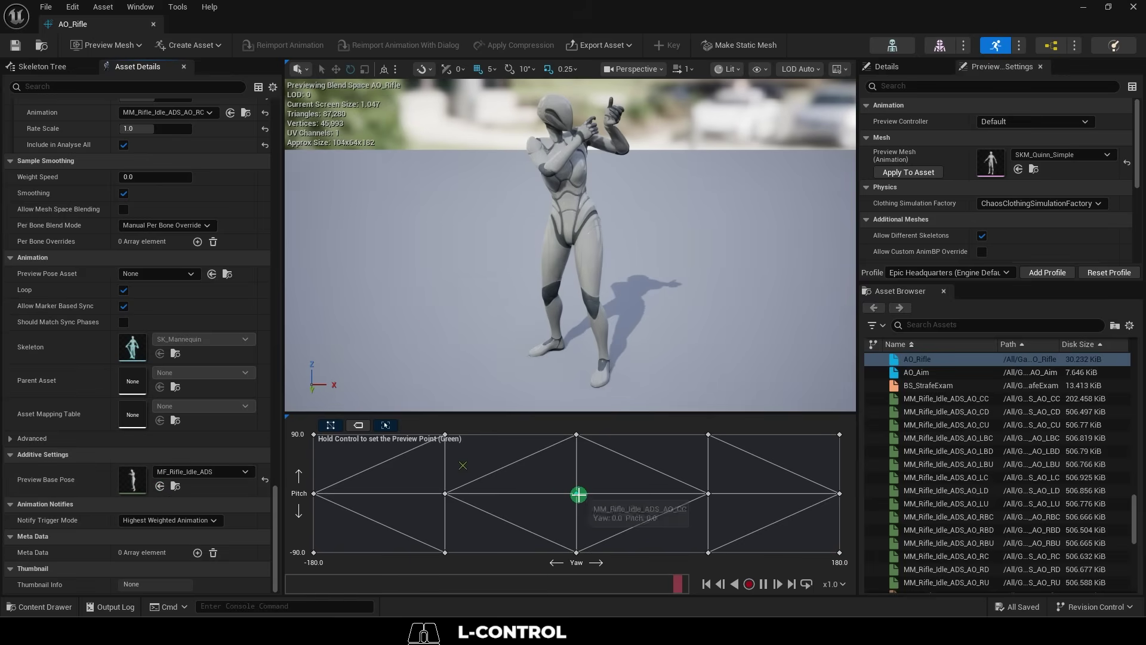
Open the centre clip MM_Rifle_Idle_ADS_AO_CC from the Content Drawer
key("ctrl+space")
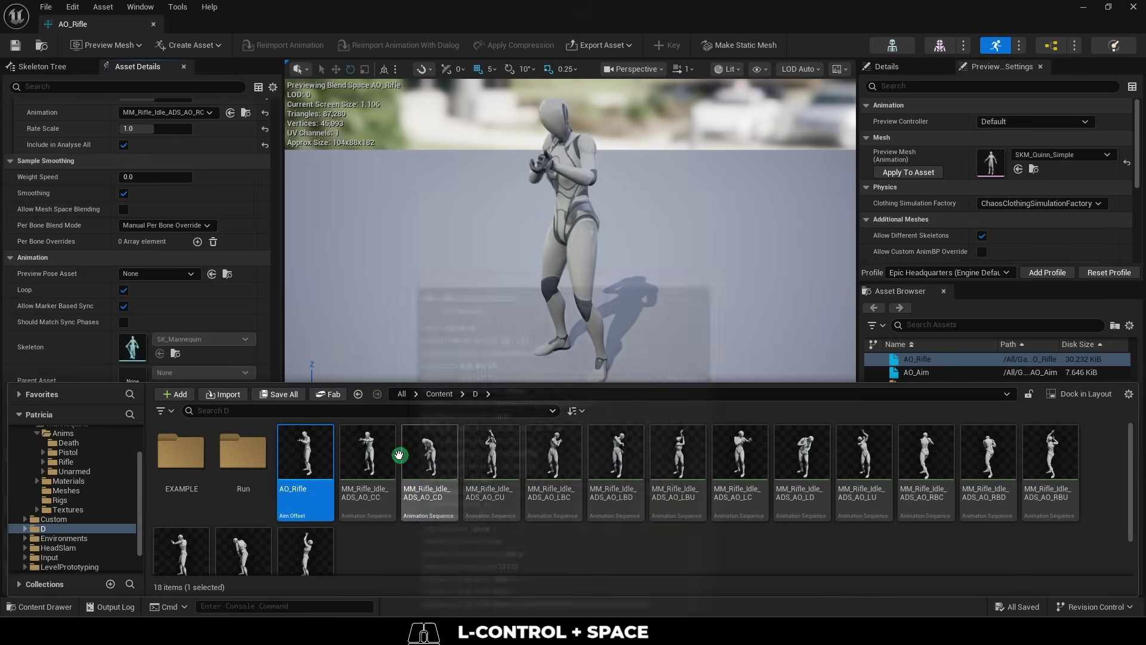
double_click(375, 452)
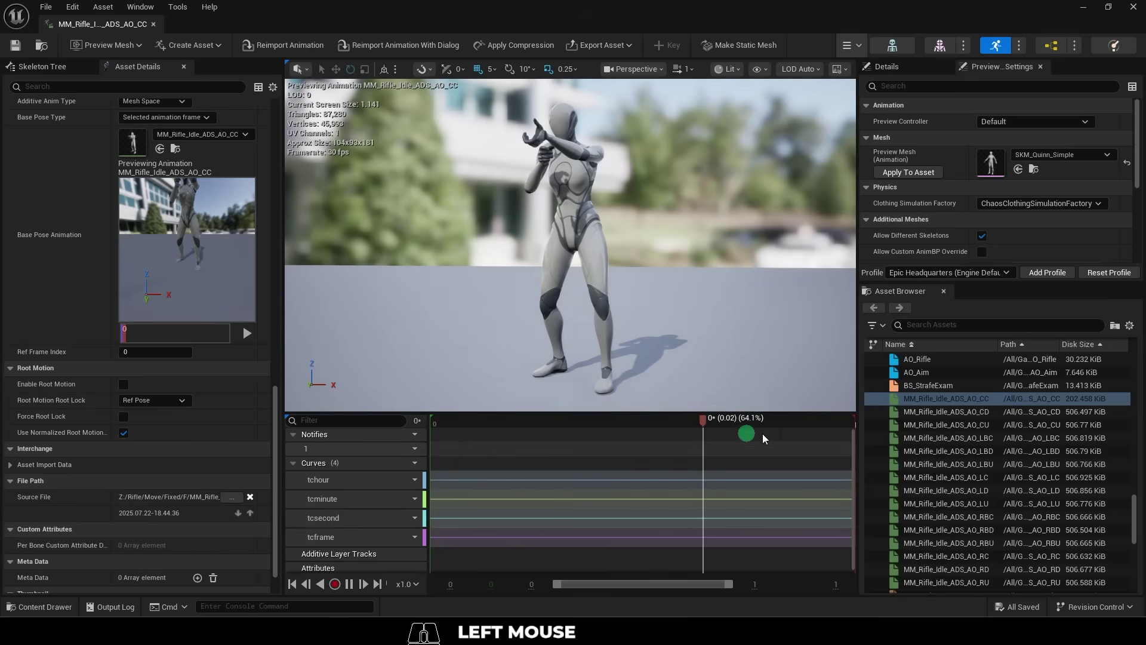
left_click(673, 331)
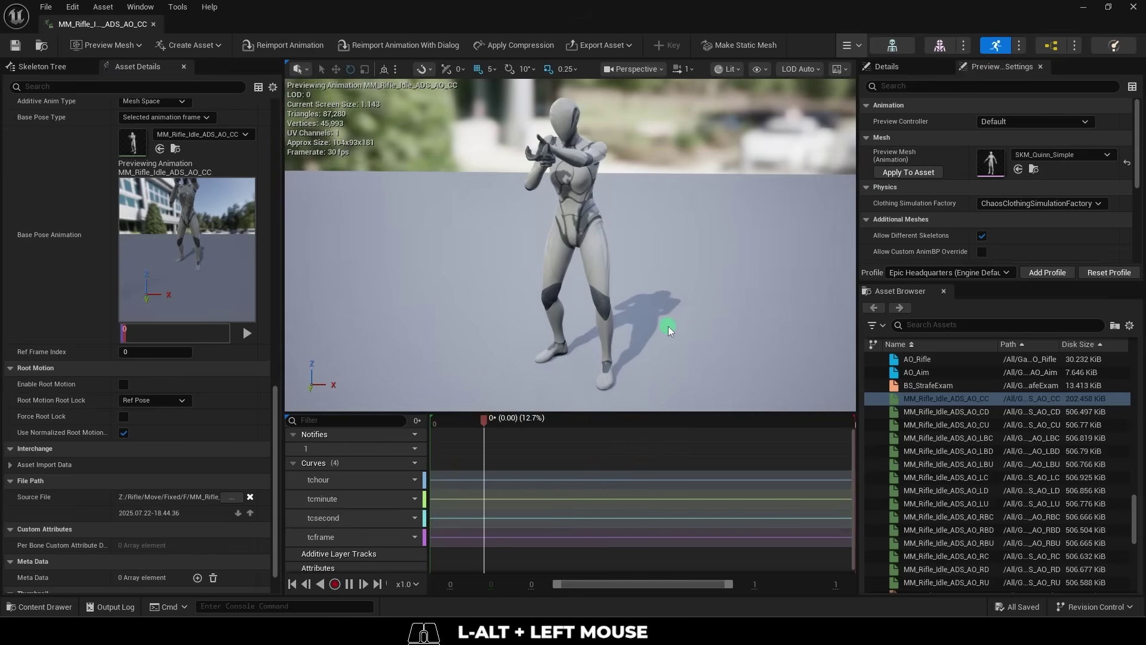